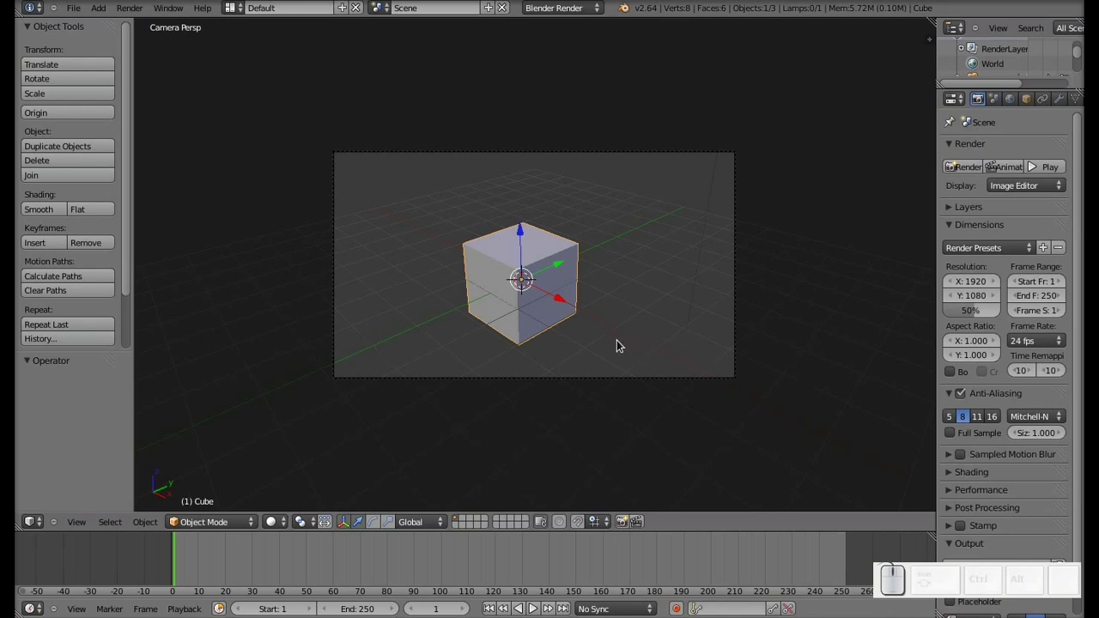
Shrink the cube and move it along X to about -6.97, upper-left of the camera frame
key(s)
right_click(556, 312)
key(s)
click(570, 310)
drag(560, 308, 432, 249)
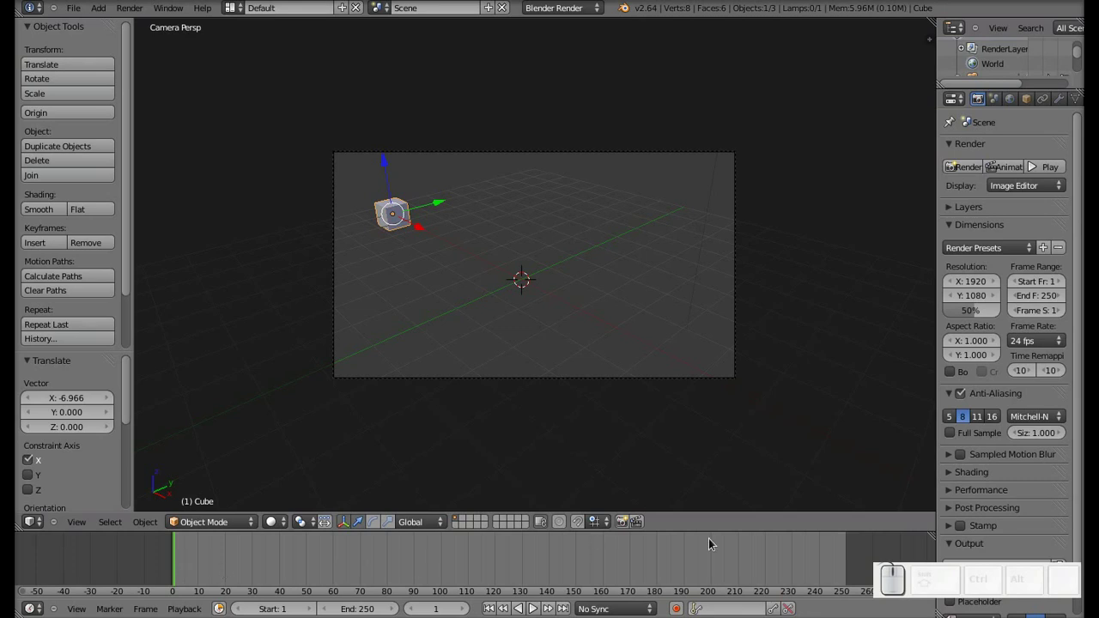
Set the Timeline end frame to 300 in place of 250
drag(729, 553, 610, 533)
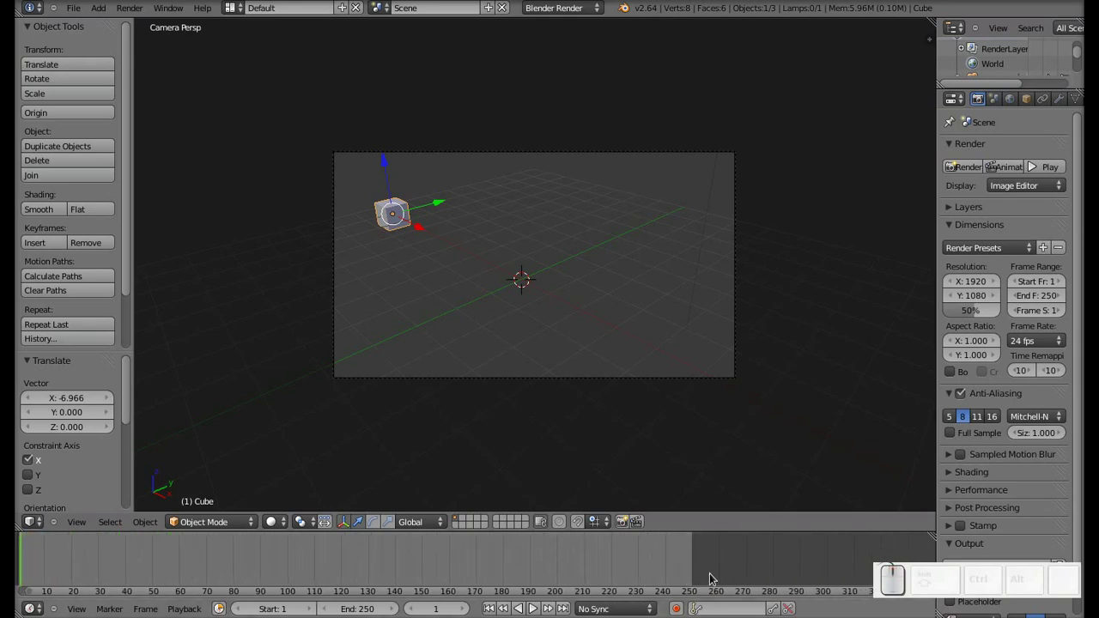
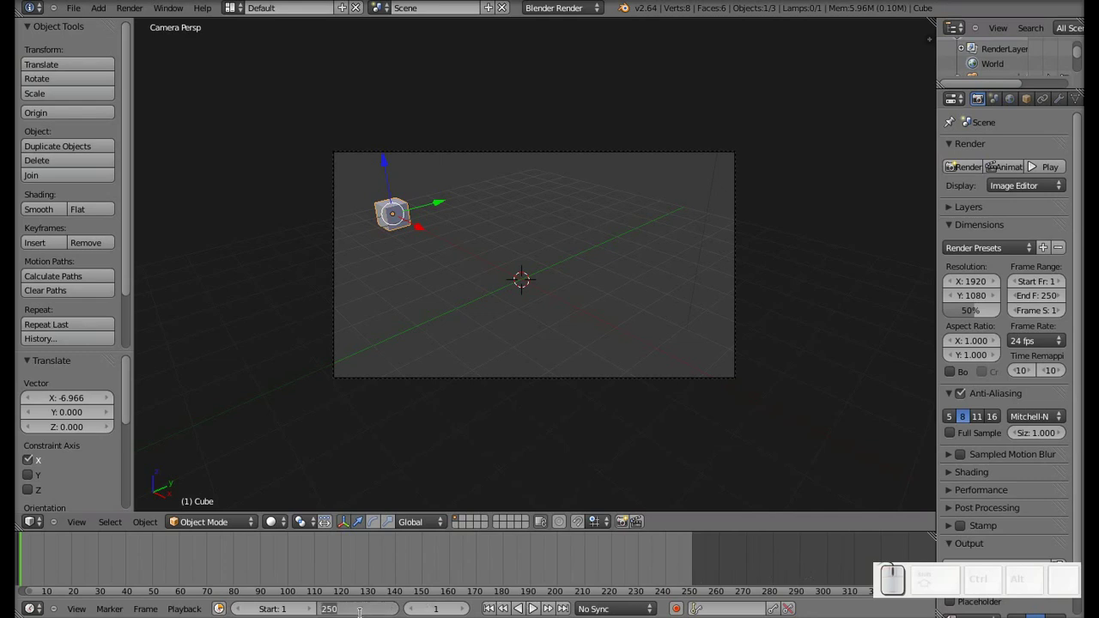
key(KP_3)
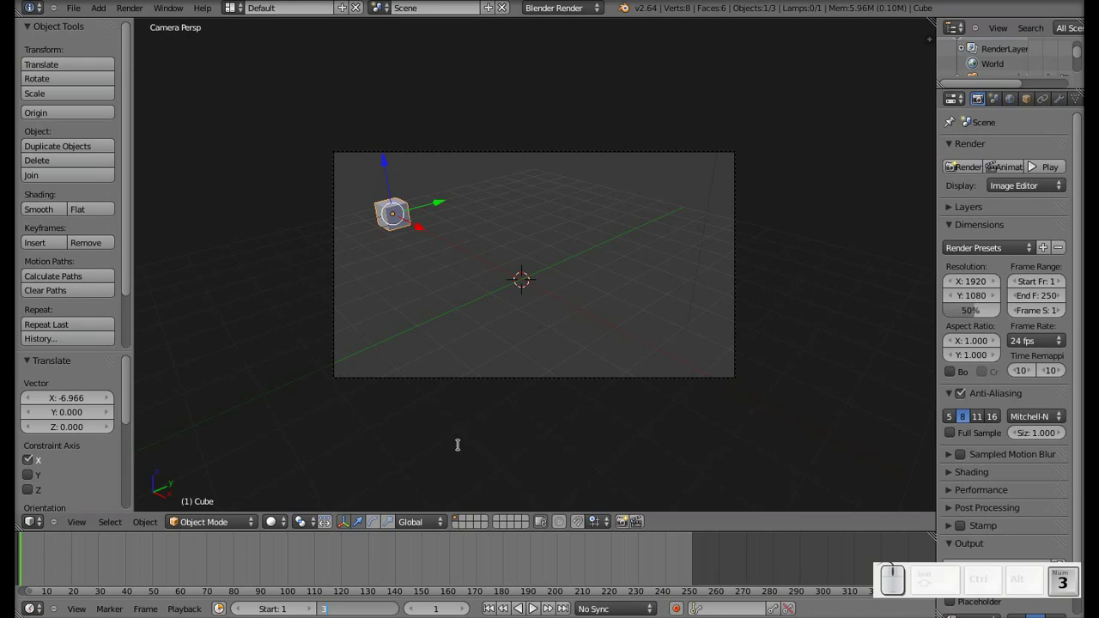
key(KP_0)
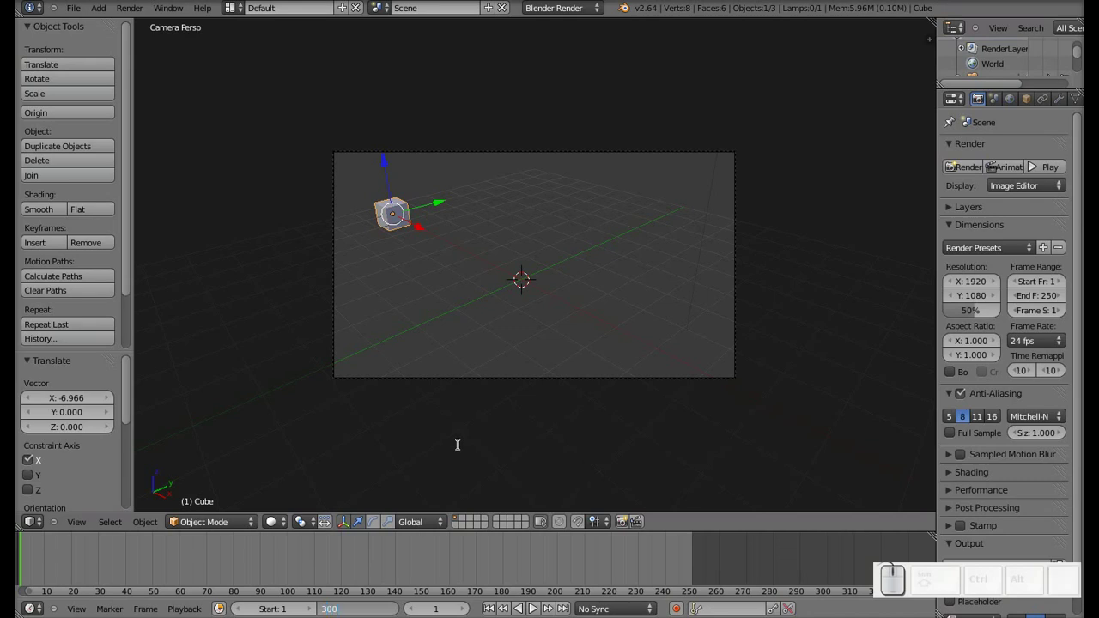
key(KP_Enter)
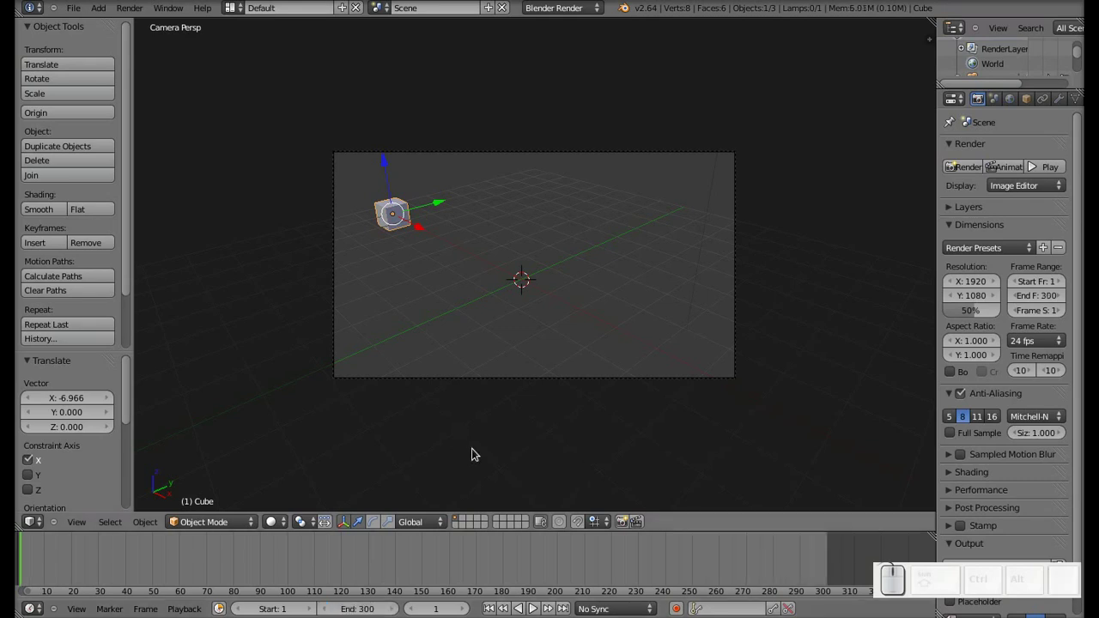
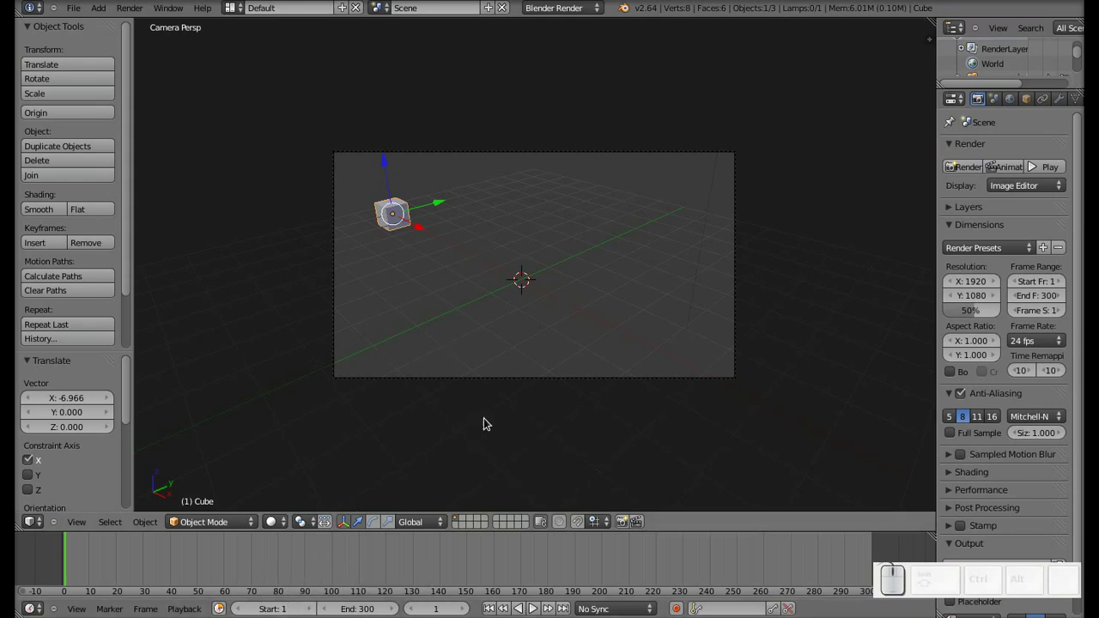
Insert a Location keyframe for the cube at frame 1, redoing it after an undo
key(i)
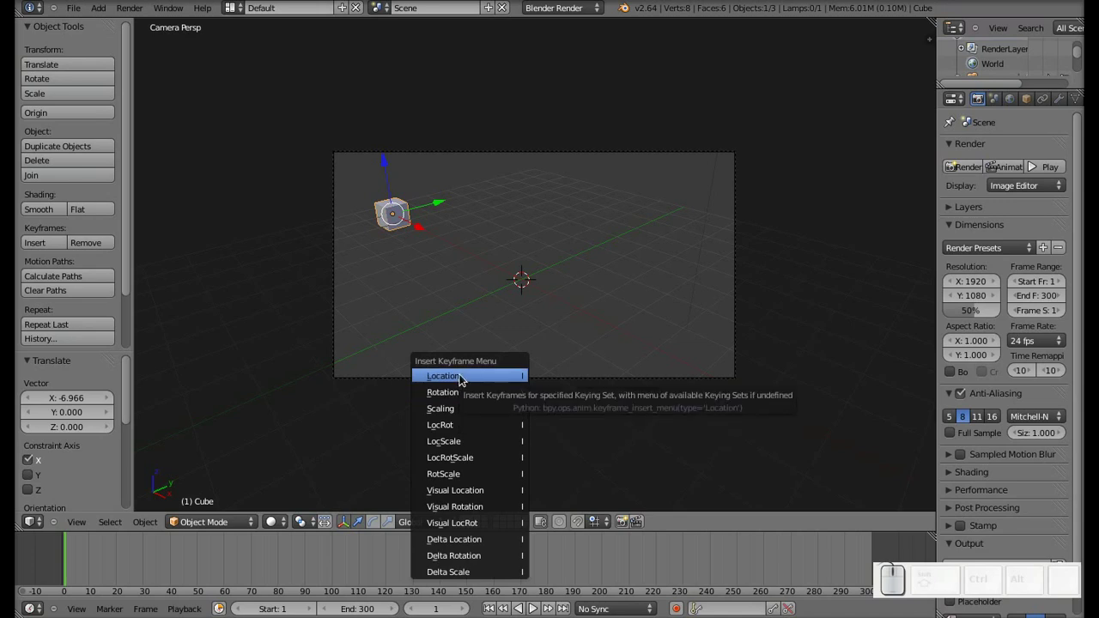
click(457, 381)
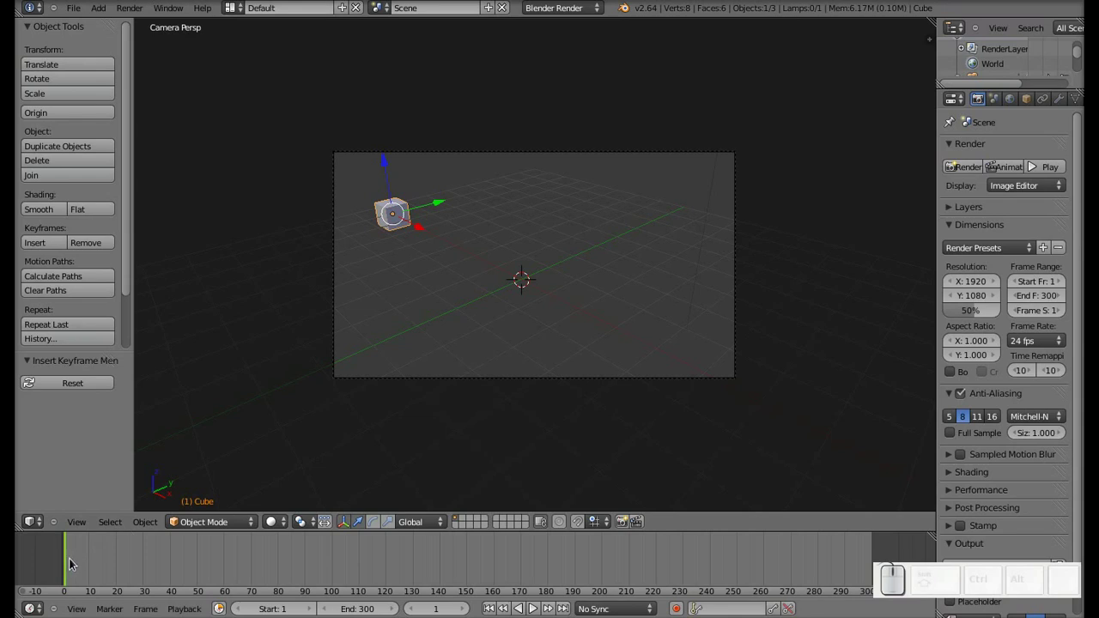
key(ctrl+z)
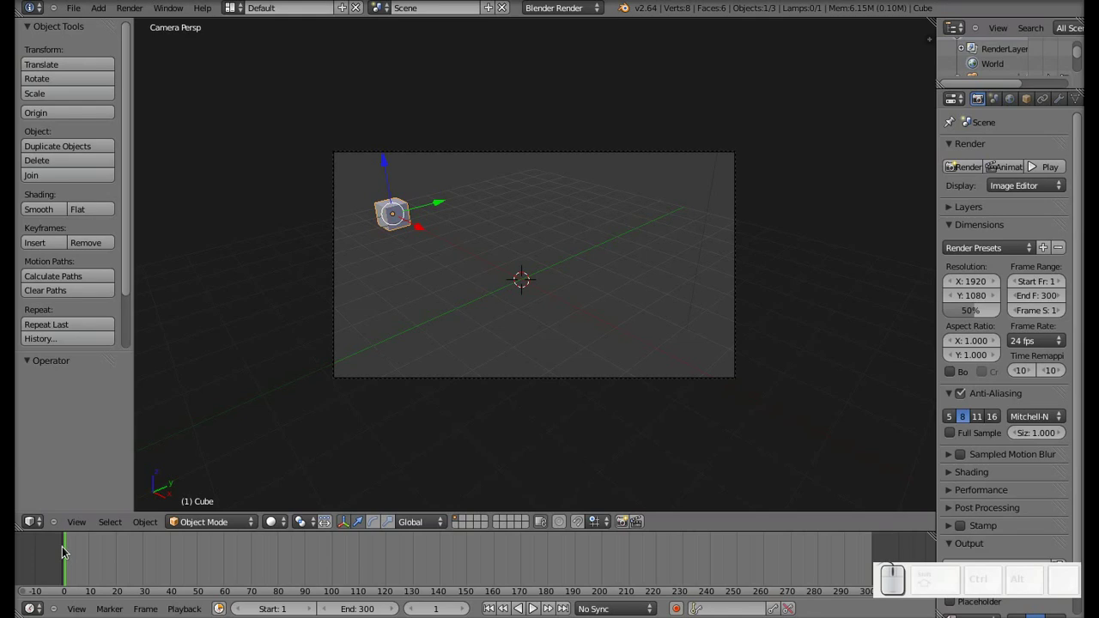
key(i)
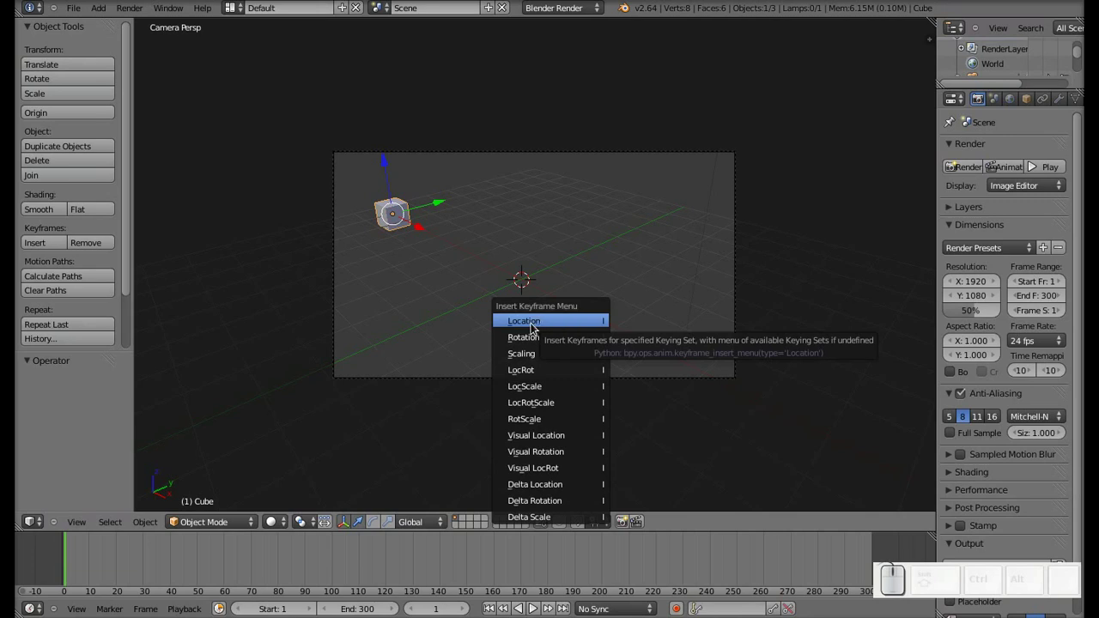
click(535, 328)
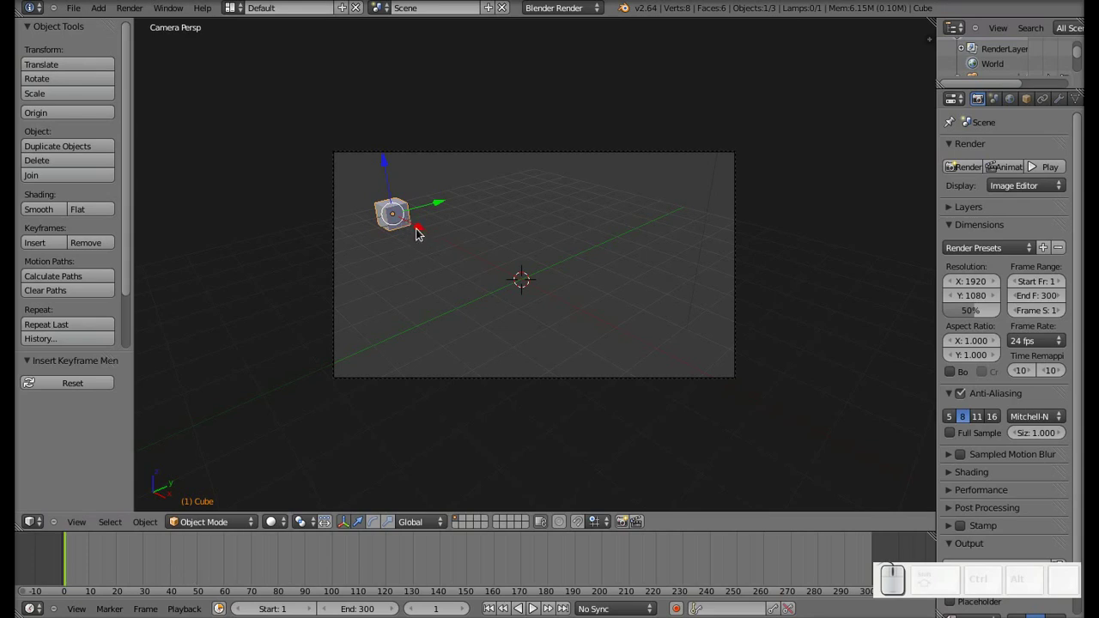
At frame 120, move the cube to the camera view centre and keyframe its Location
drag(420, 232, 540, 320)
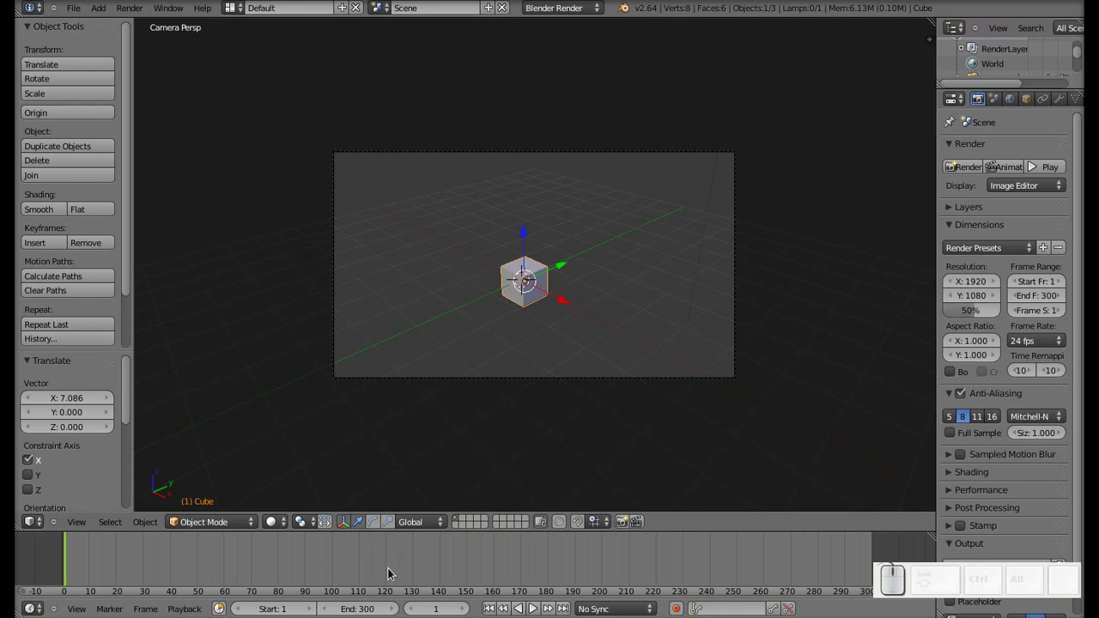
click(391, 571)
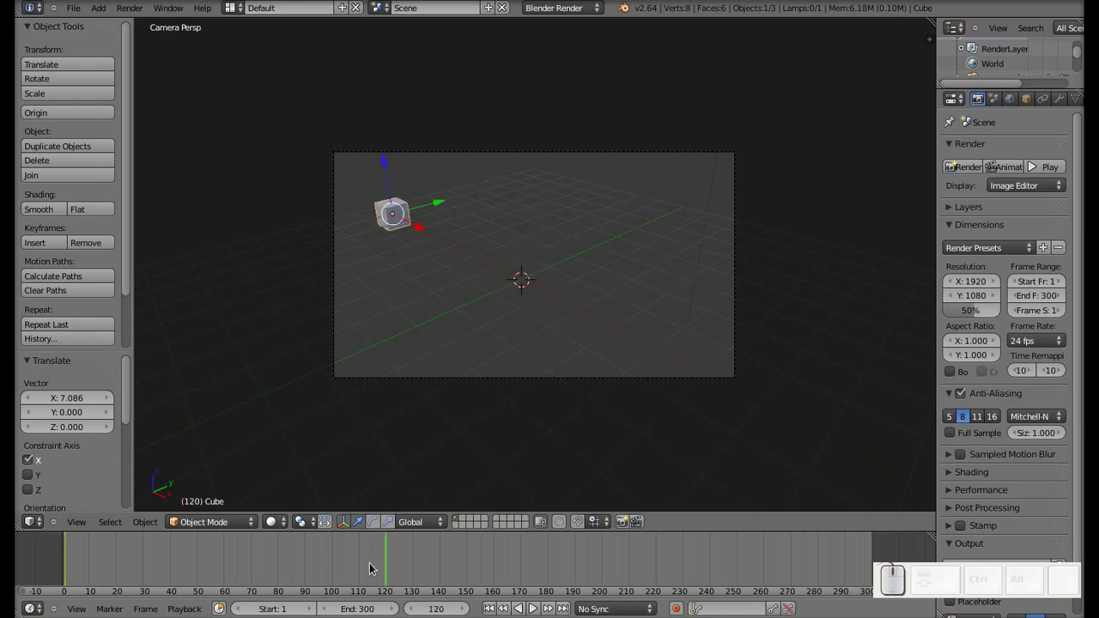
click(67, 564)
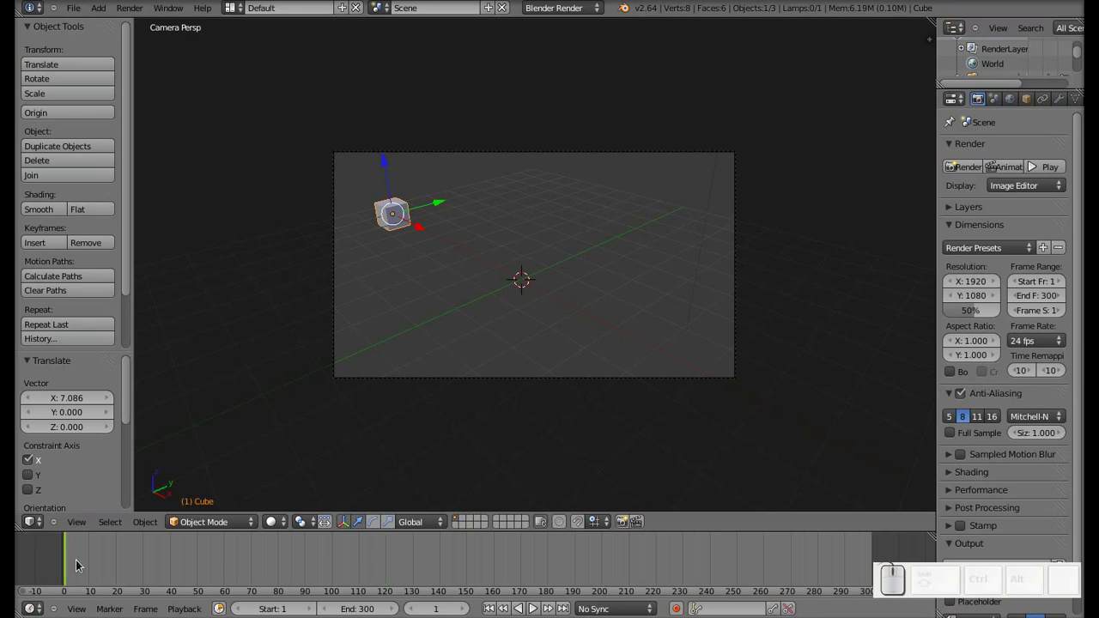
click(392, 570)
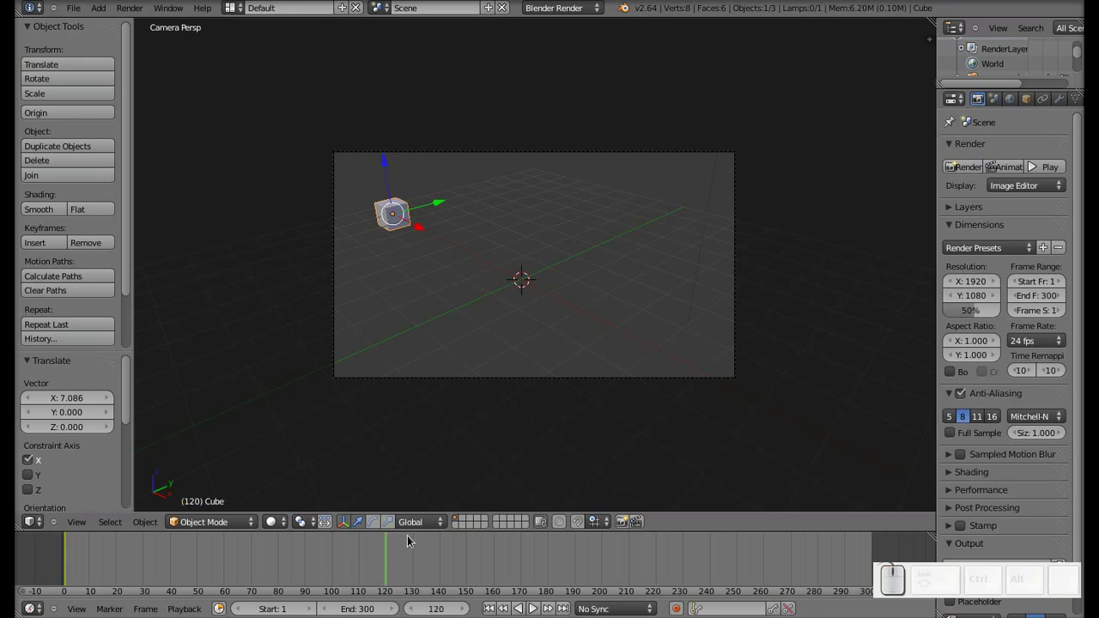
drag(419, 230, 539, 307)
key(i)
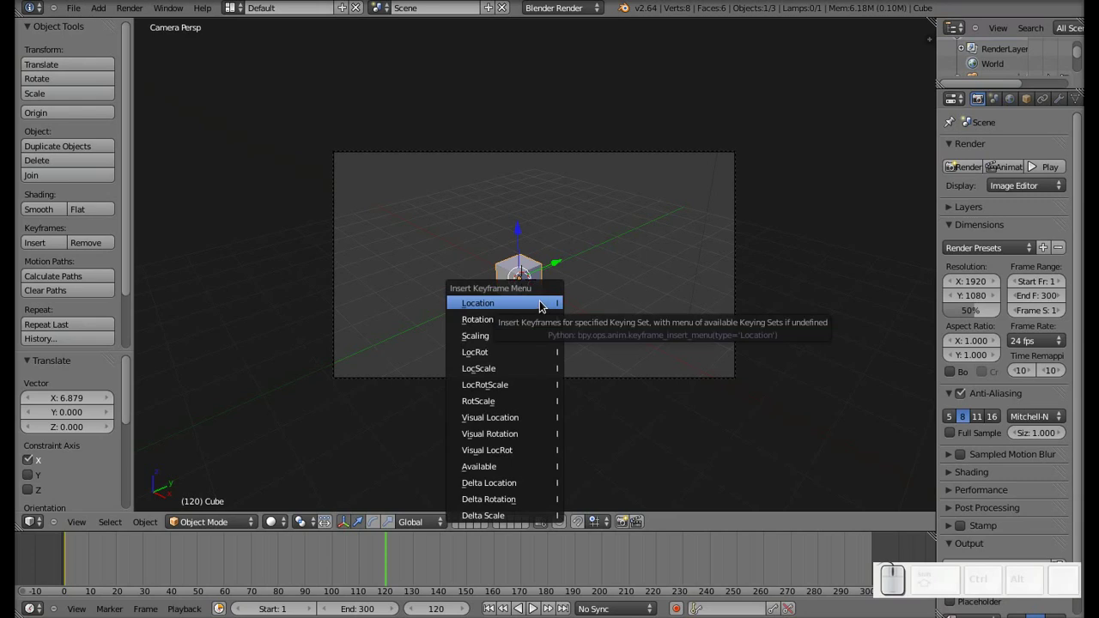
click(499, 308)
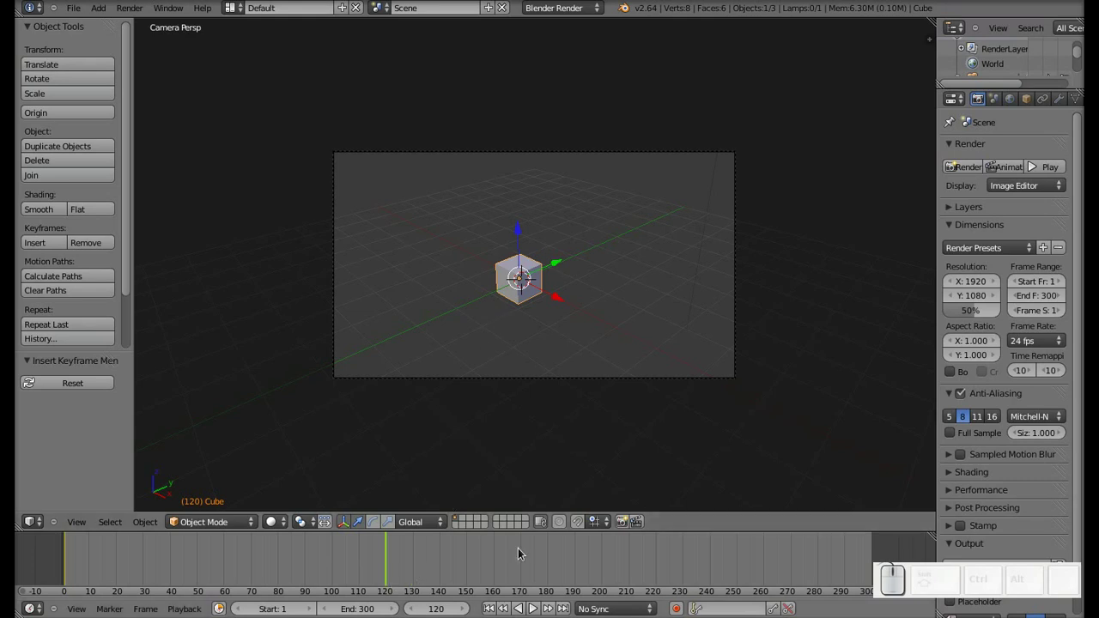
At frame 200, move the cube to the camera view's upper right and keyframe its Location
click(605, 562)
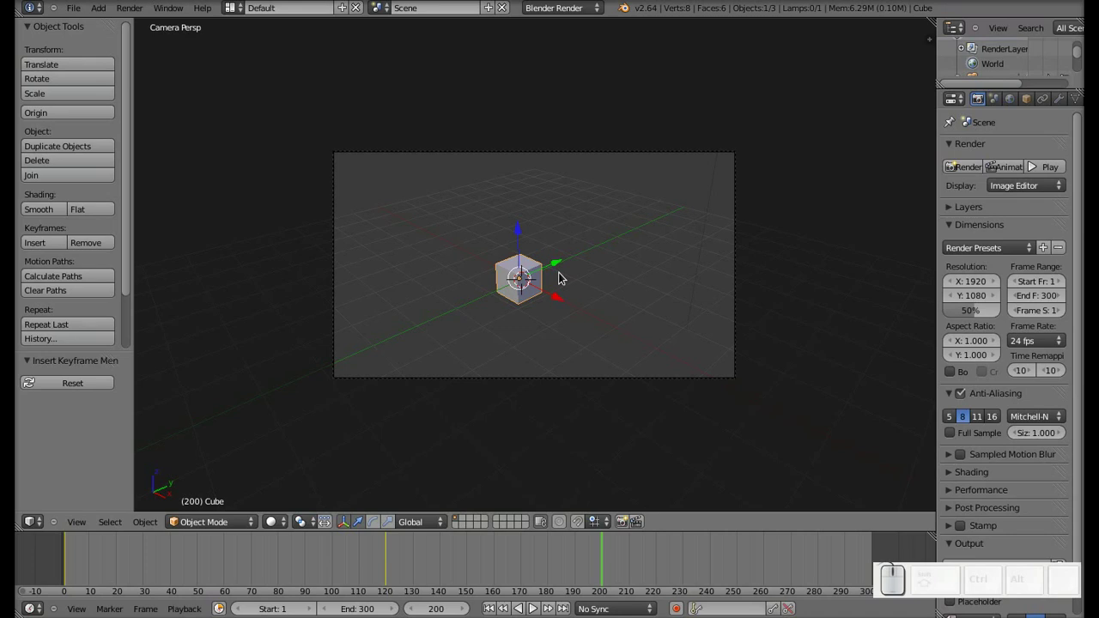
key(g)
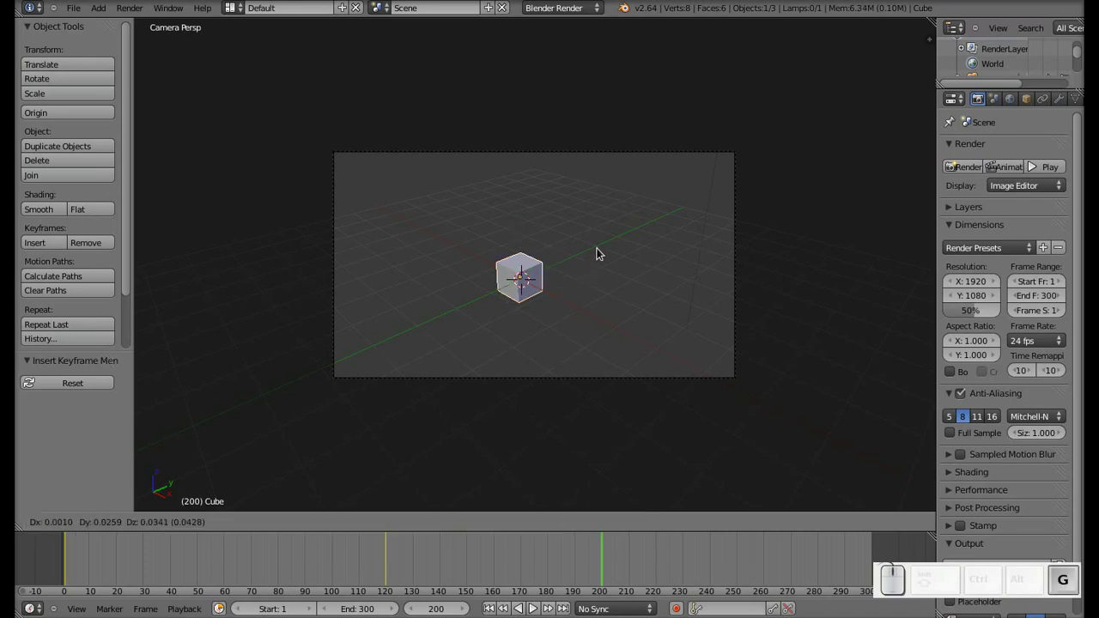
click(726, 166)
key(i)
click(642, 285)
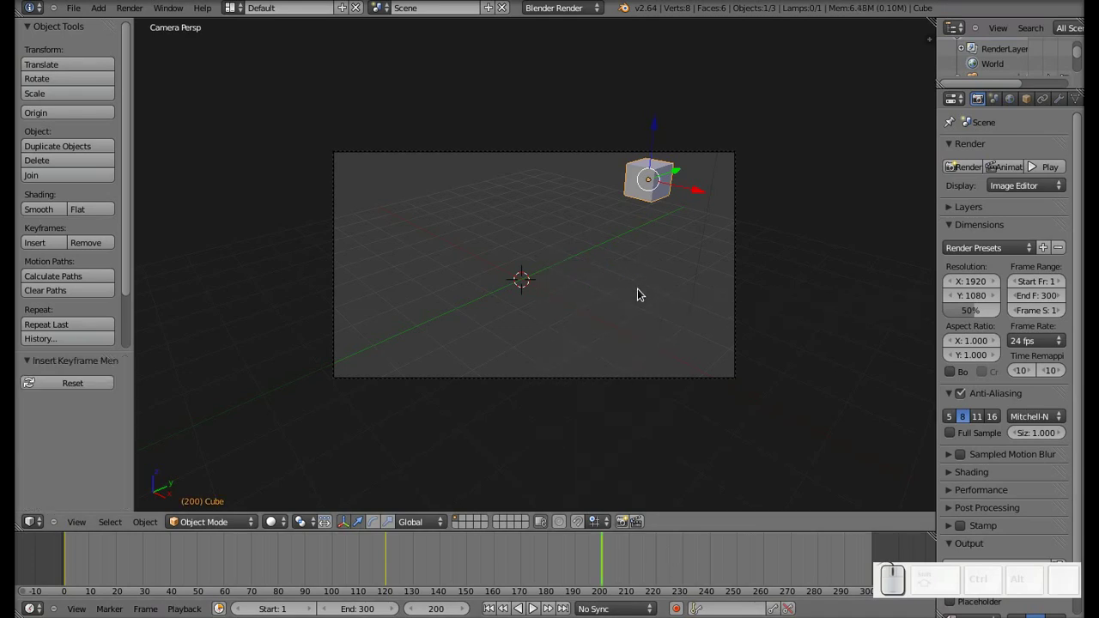
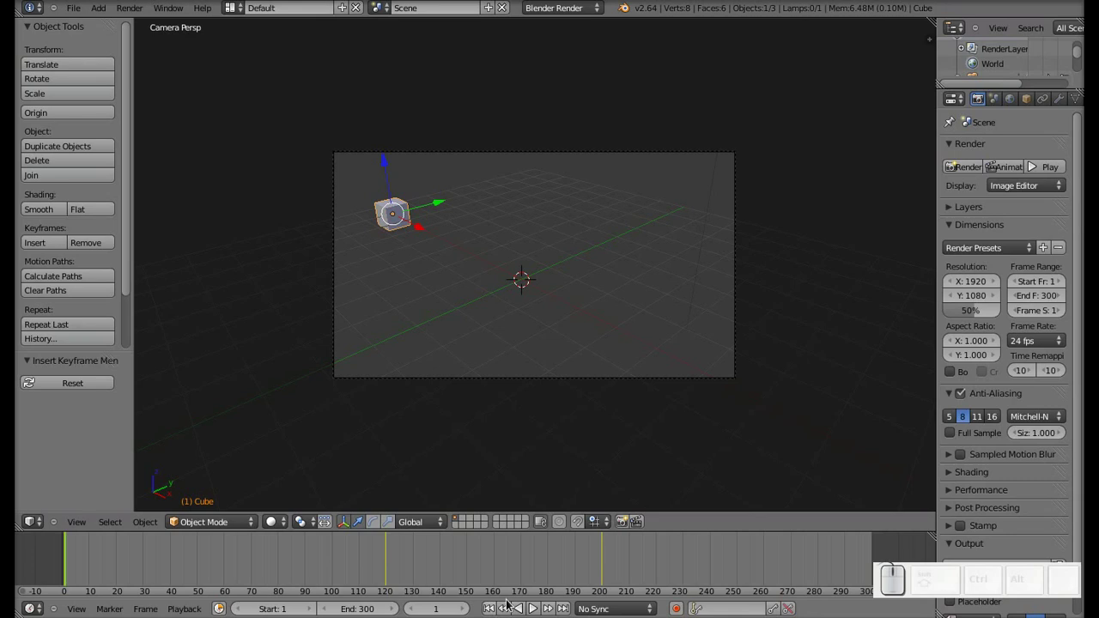
Scrub back to frame 1 and play the animation with Alt+A
click(607, 569)
drag(605, 564, 89, 559)
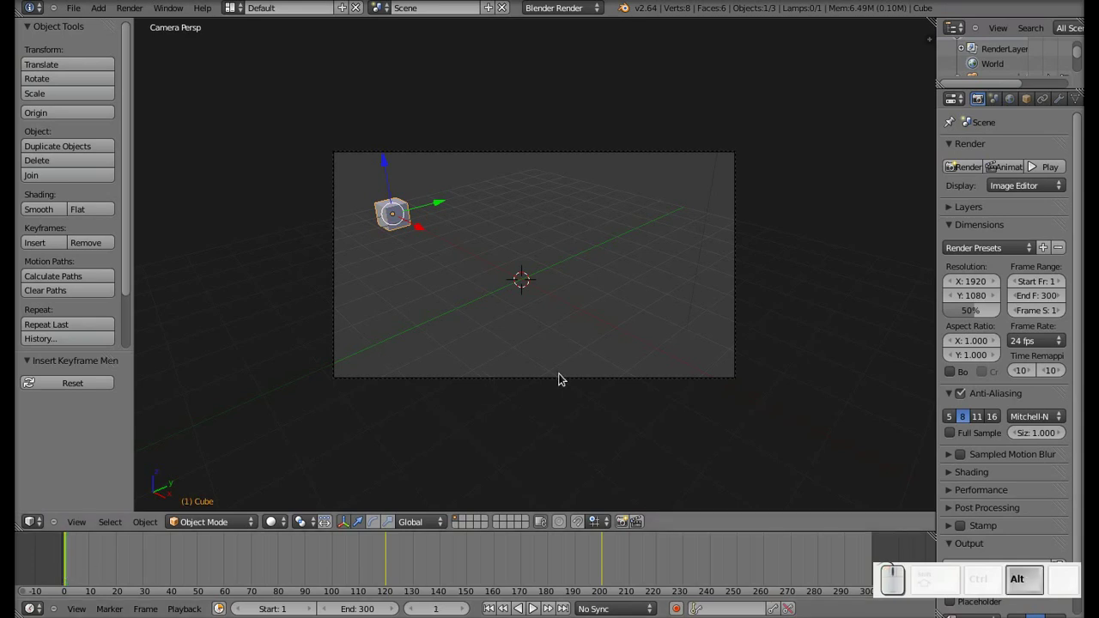
key(alt+a)
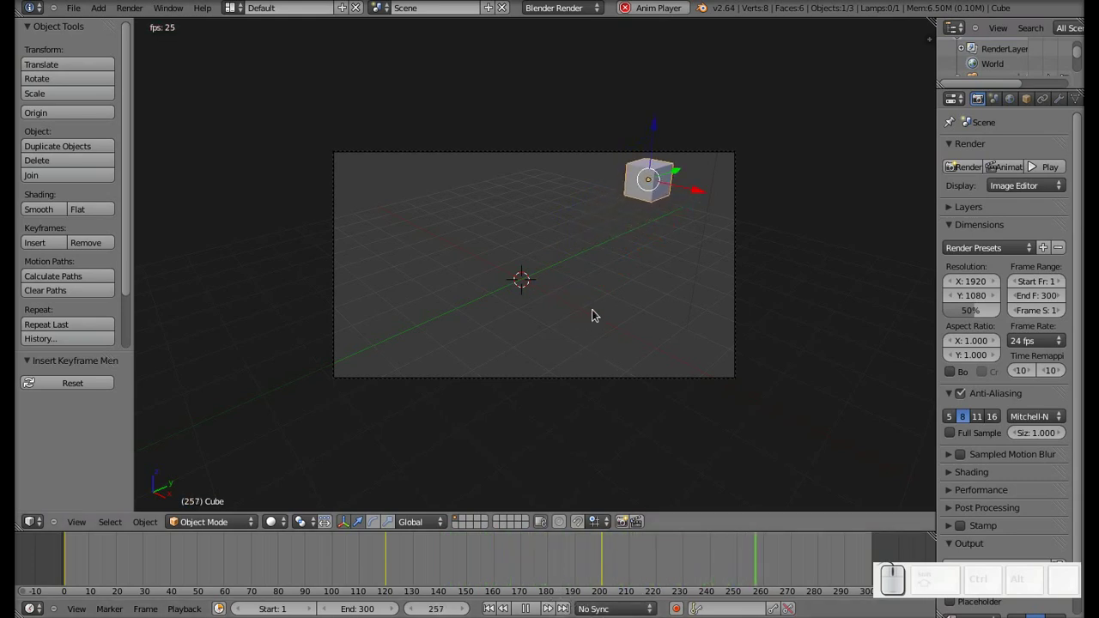
Stop playback, go to frame 300, move the cube off-camera lower left and keyframe its Location
key(Escape)
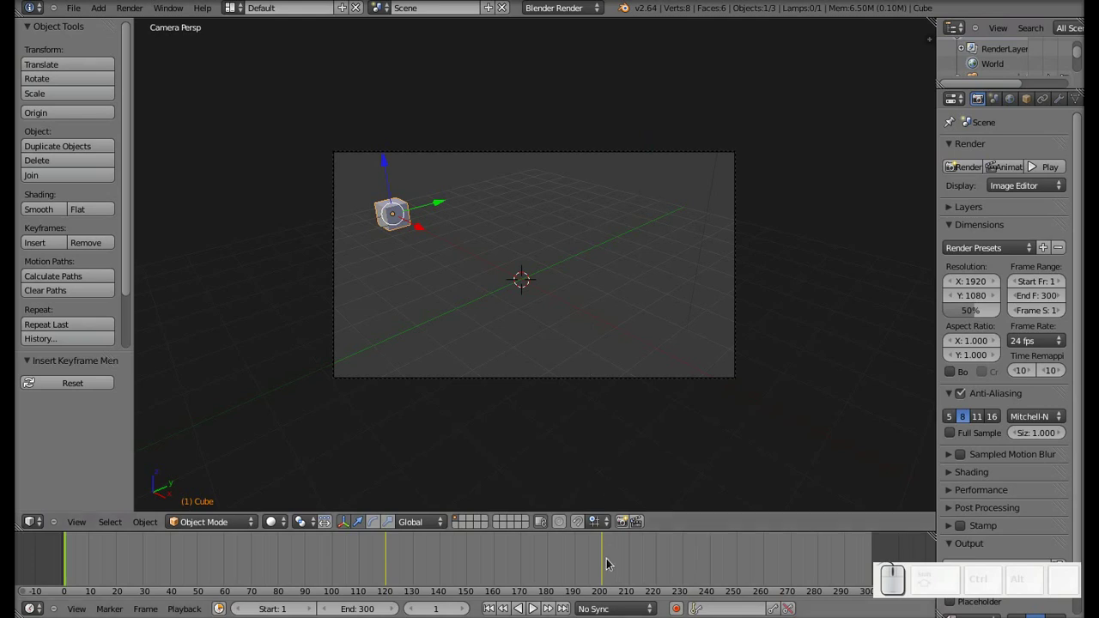
click(606, 569)
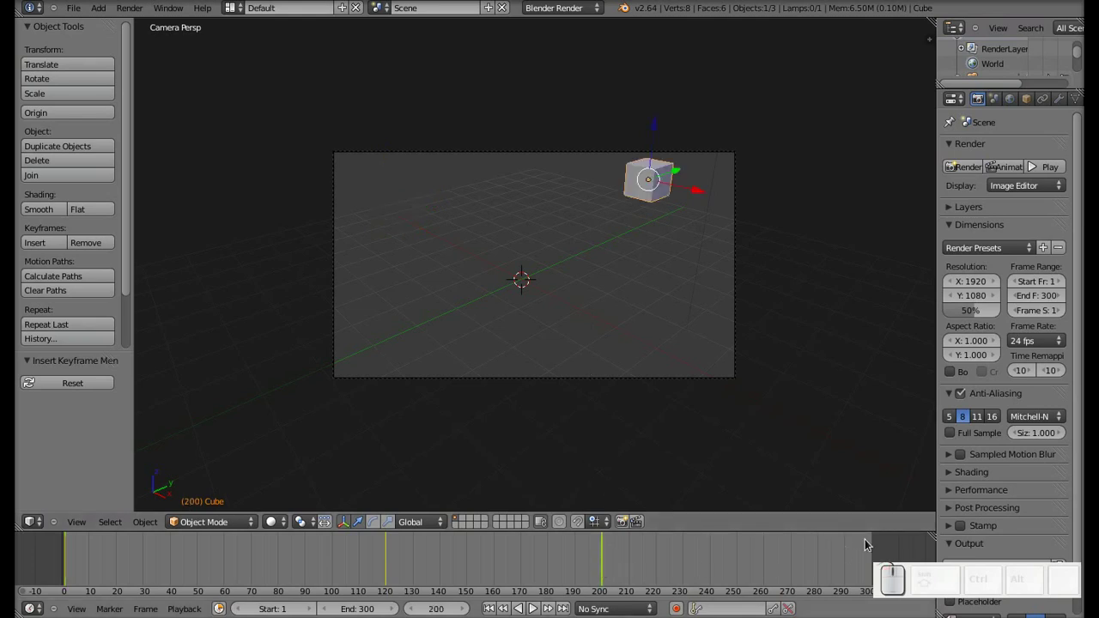
drag(875, 541, 847, 580)
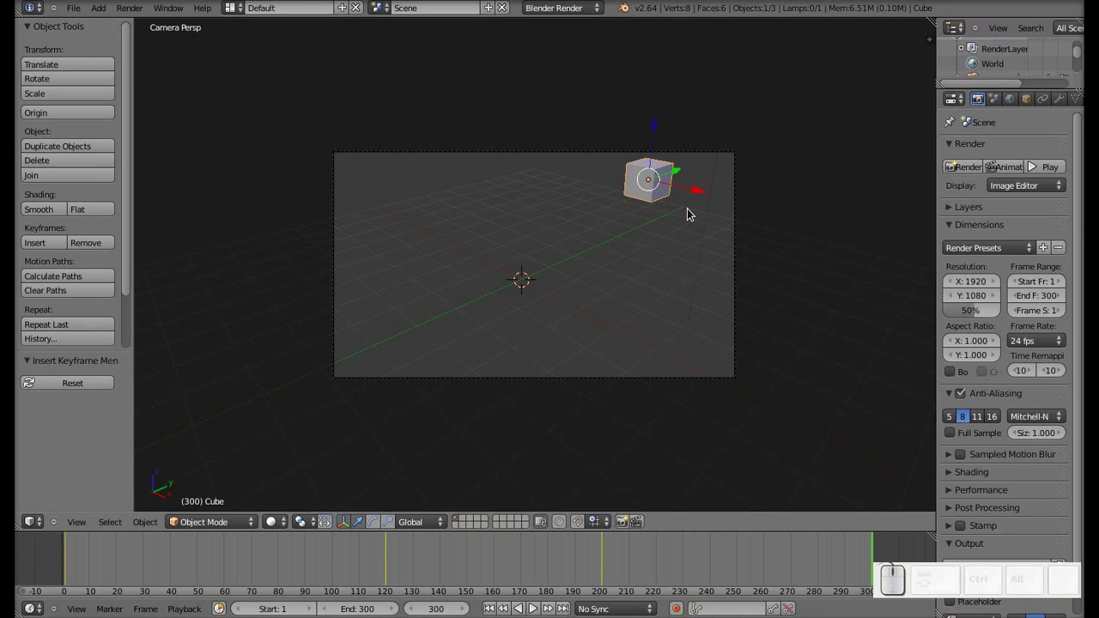
key(g)
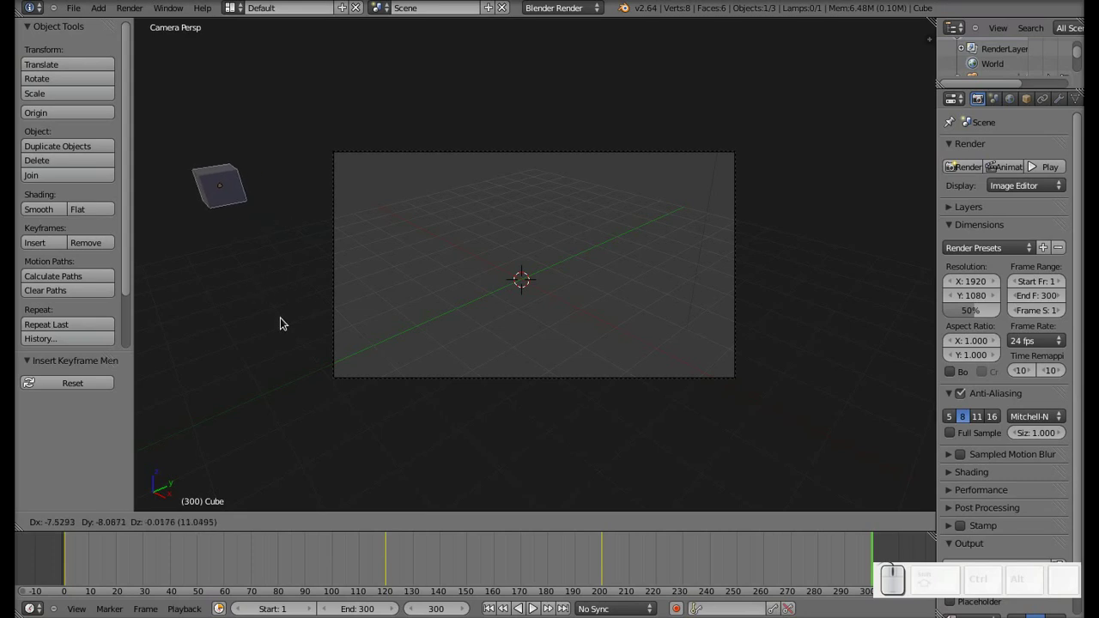
drag(214, 498, 201, 439)
key(i)
click(766, 367)
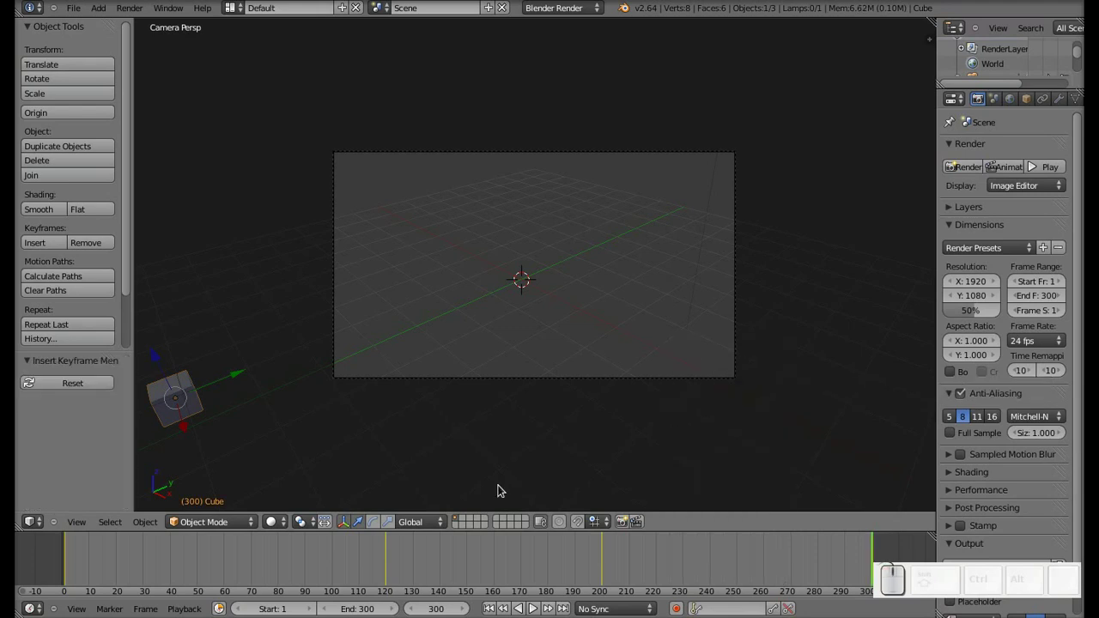
Return to frame 1 and replay the full 300-frame animation
click(71, 566)
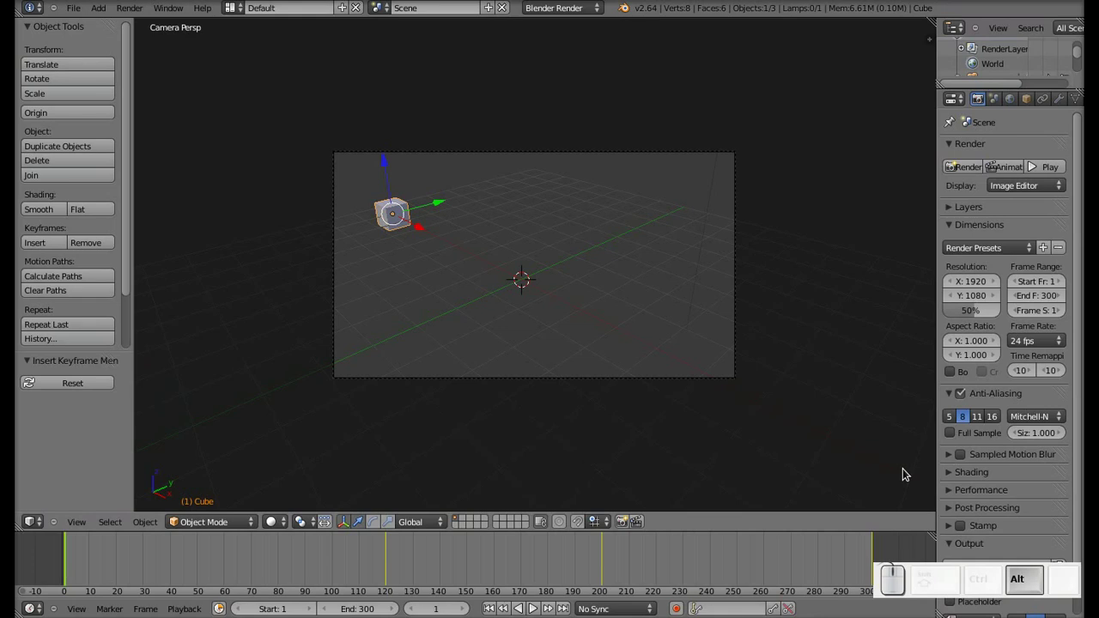
key(alt+a)
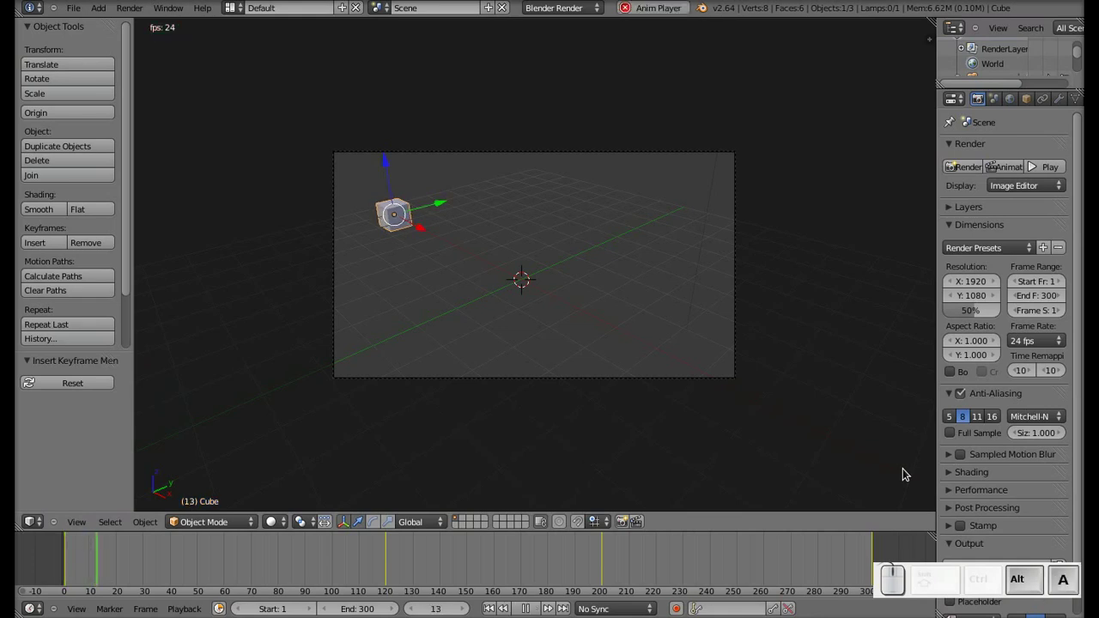